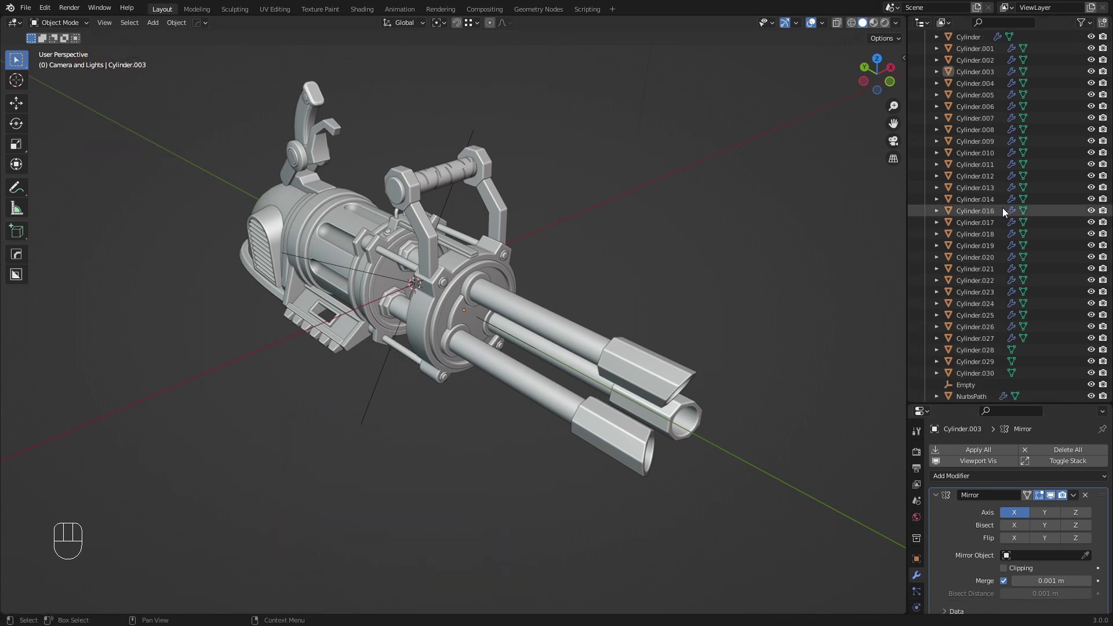
Select every object in the minigun scene, including the light
key(a)
key(a)
drag(420, 241, 346, 258)
key(a)
key(a)
middle_click(420, 305)
key(a)
key(a)
middle_click(370, 292)
key(a)
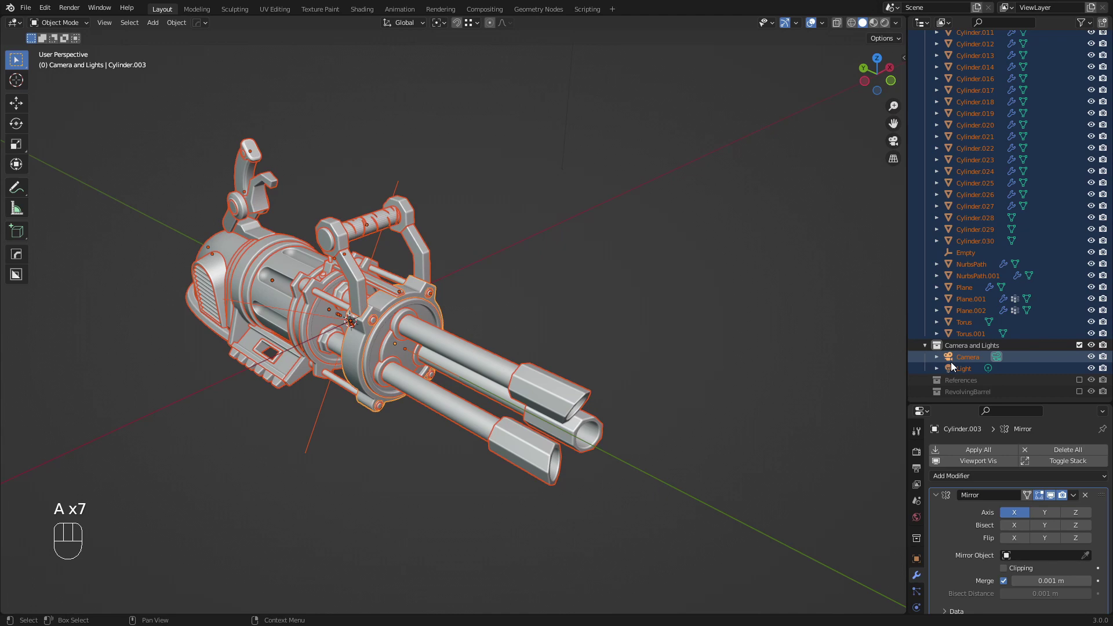
click(967, 375)
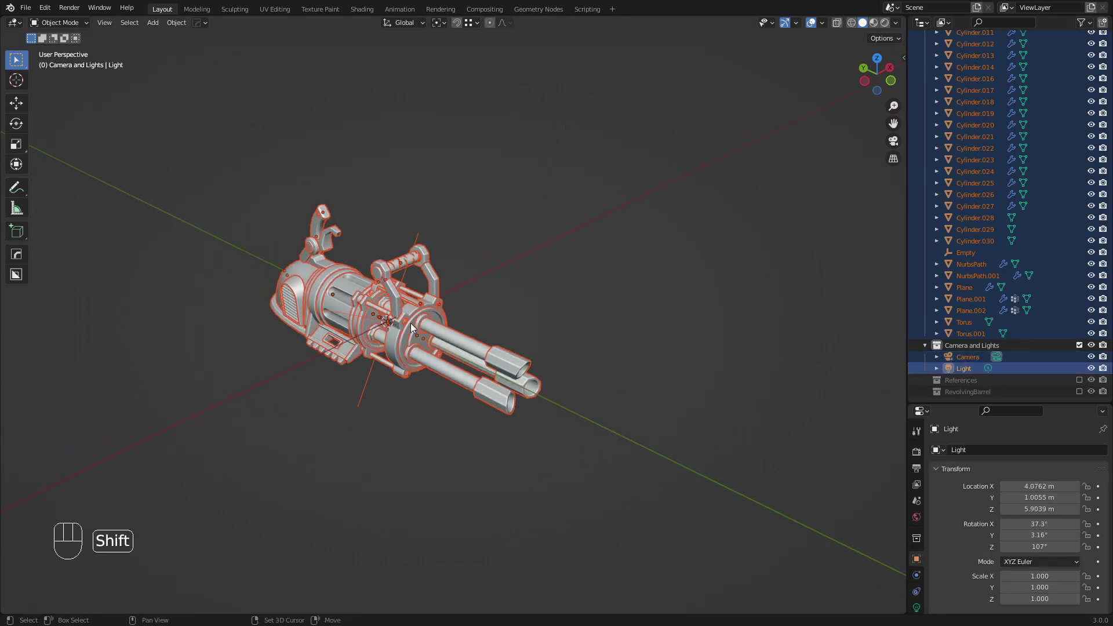
Duplicate the selection into a new collection named Highpoly and hide it
key(shift+d)
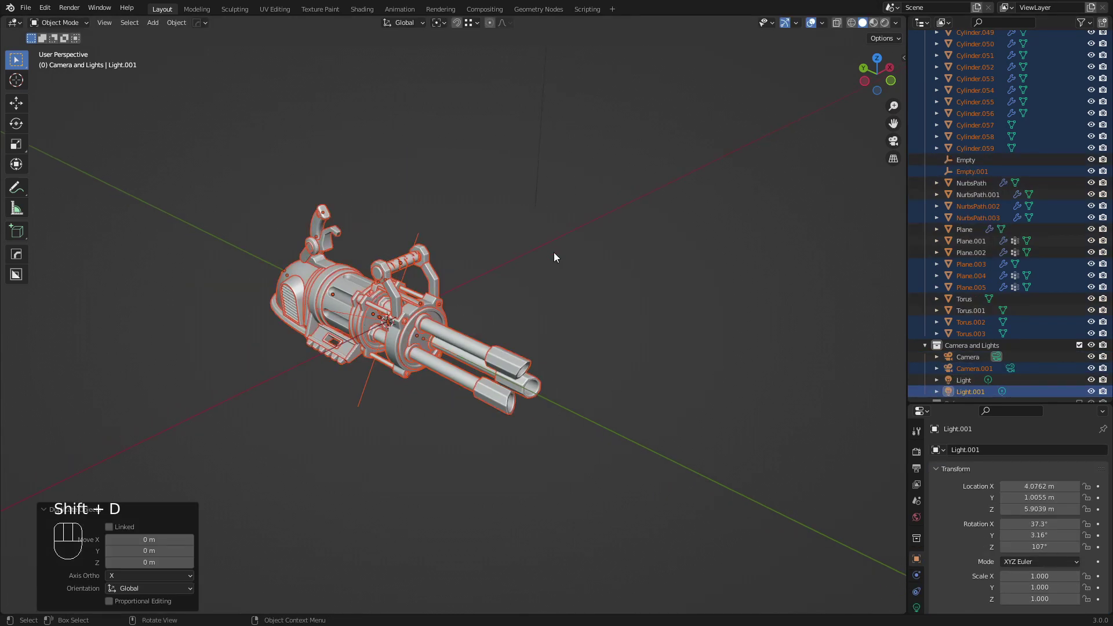
key(shift+d)
key(m)
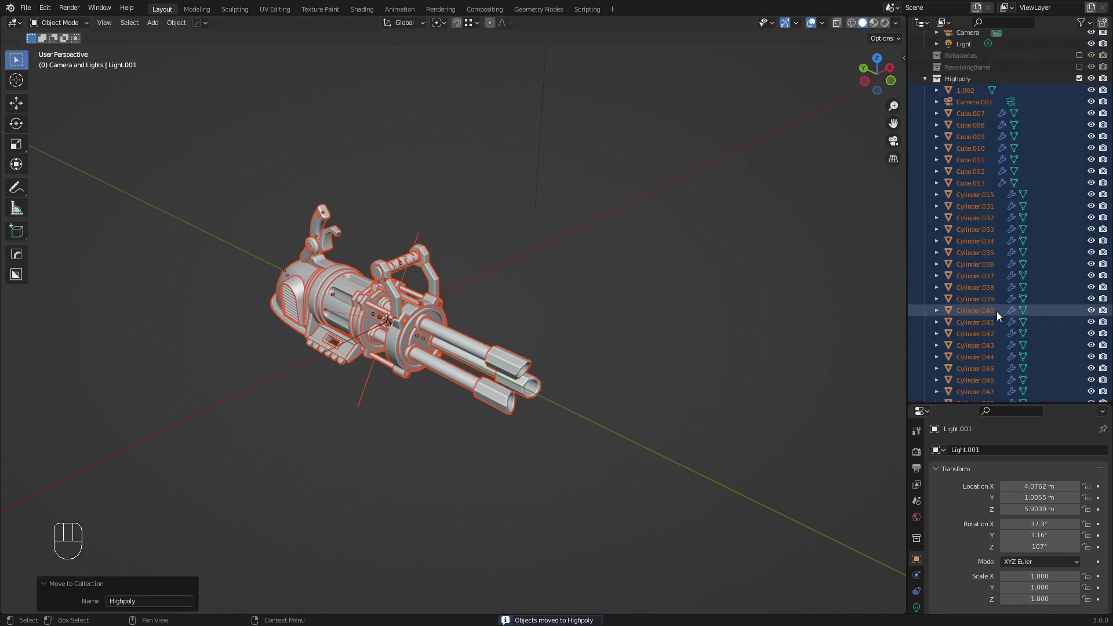
click(1081, 81)
Unhide the model and pick out the spiral-wrapped handle grip from the low-poly parts
key(a)
drag(454, 371, 478, 400)
key(g)
key(a)
key(a)
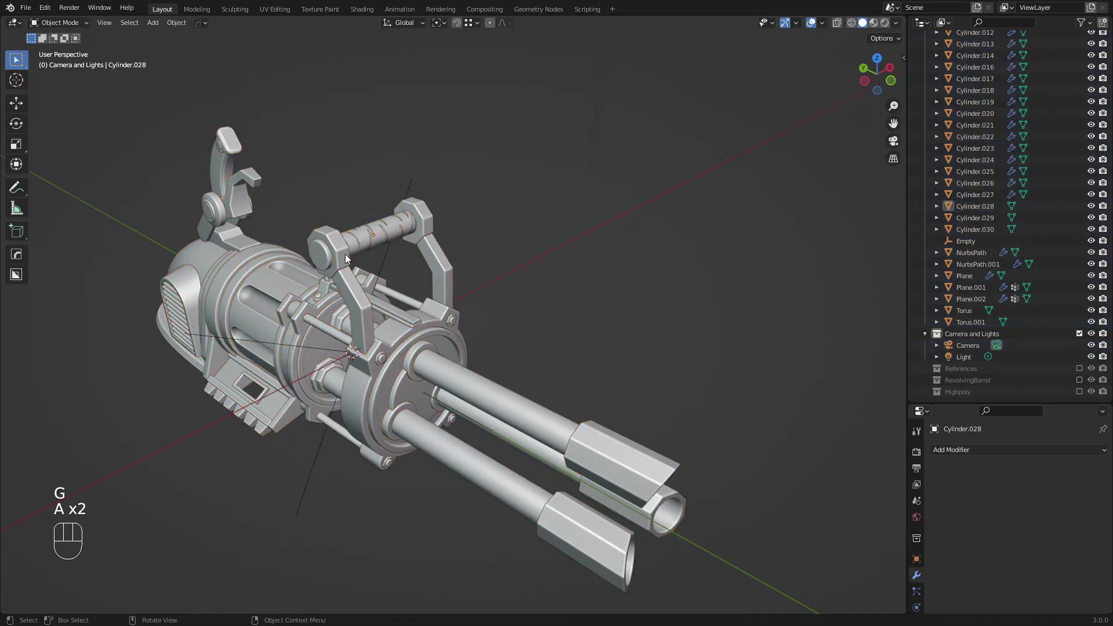
key(alt+h)
middle_click(405, 256)
key(a)
key(a)
drag(354, 229, 328, 236)
click(378, 216)
key(h)
Add the drum detail cylinders to the selection alongside the grip
drag(355, 243, 409, 289)
key(a)
key(a)
drag(362, 281, 337, 286)
click(355, 265)
drag(385, 266, 335, 272)
key(g)
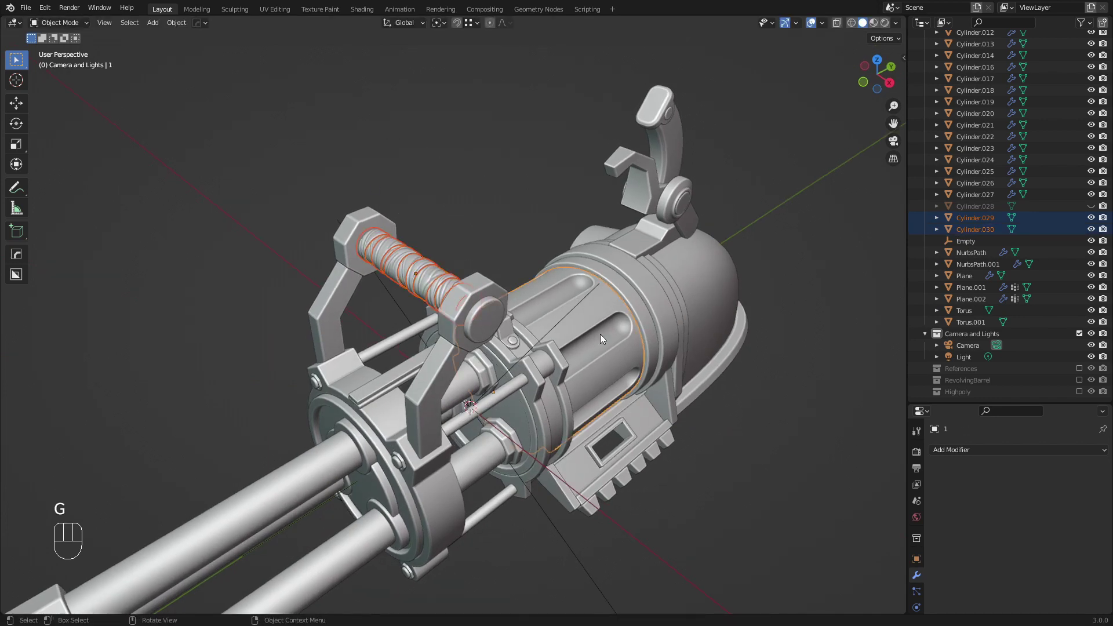
key(g)
drag(498, 274, 529, 256)
drag(450, 294, 590, 292)
Move the selected grip and detail pieces into the Highpoly collection
key(m)
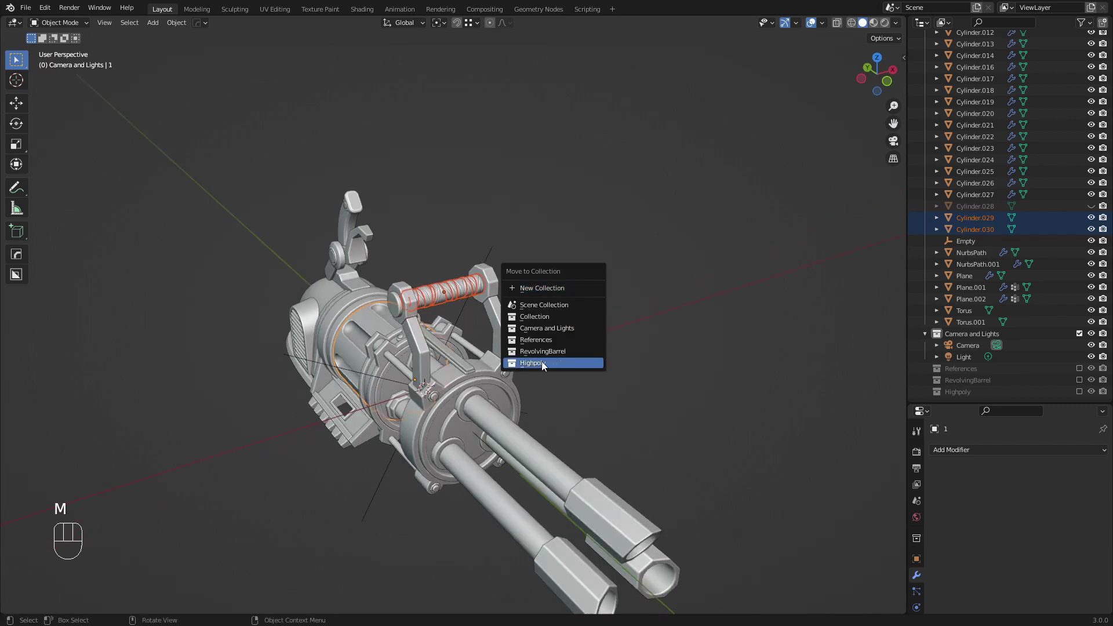
key(a)
key(a)
drag(478, 327, 494, 300)
middle_click(521, 314)
Show the RevolvingBarrel collection and inspect the barrel pieces
key(a)
key(a)
middle_click(509, 322)
middle_click(499, 324)
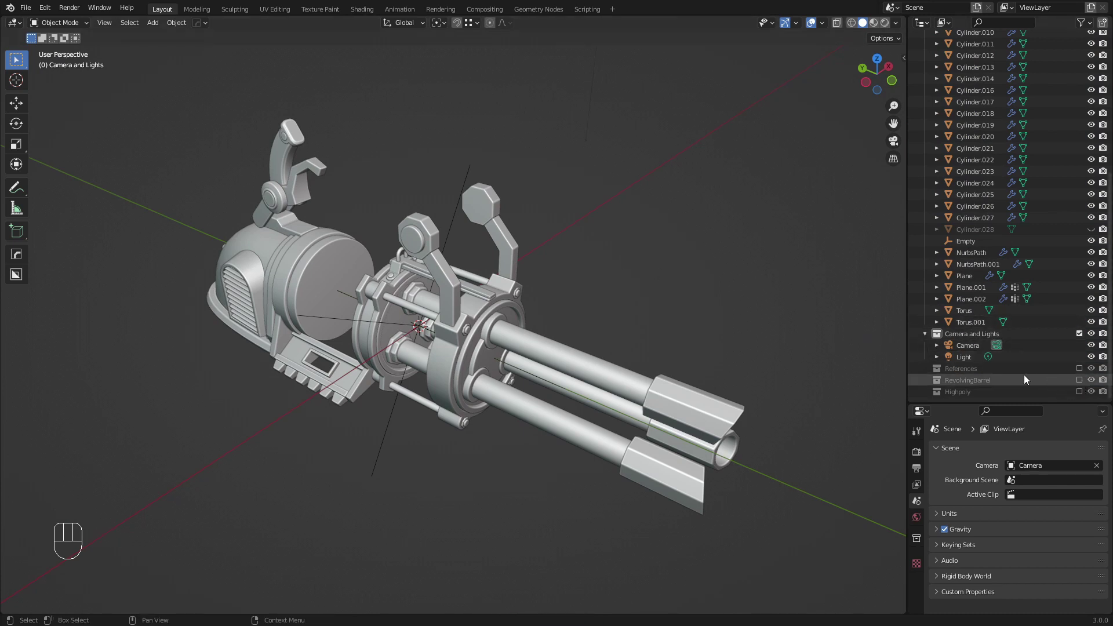
key(a)
key(a)
drag(475, 334, 564, 322)
Remove the Bevel modifier from a revolving-barrel piece and review the next piece's modifiers
key(a)
key(a)
middle_click(525, 318)
drag(1086, 497, 1093, 500)
click(1090, 499)
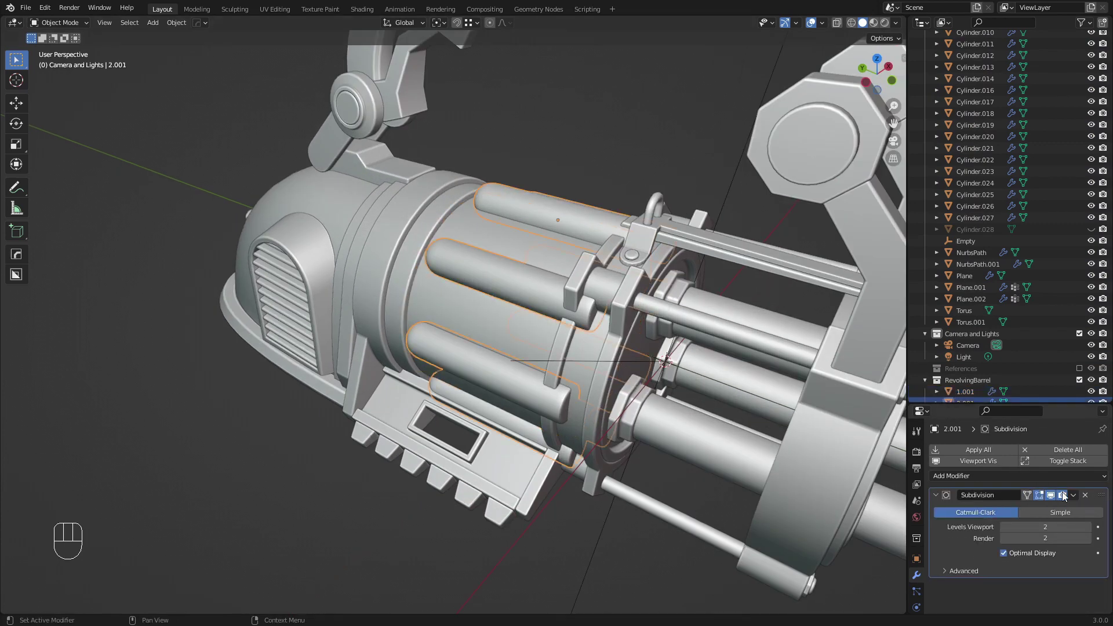
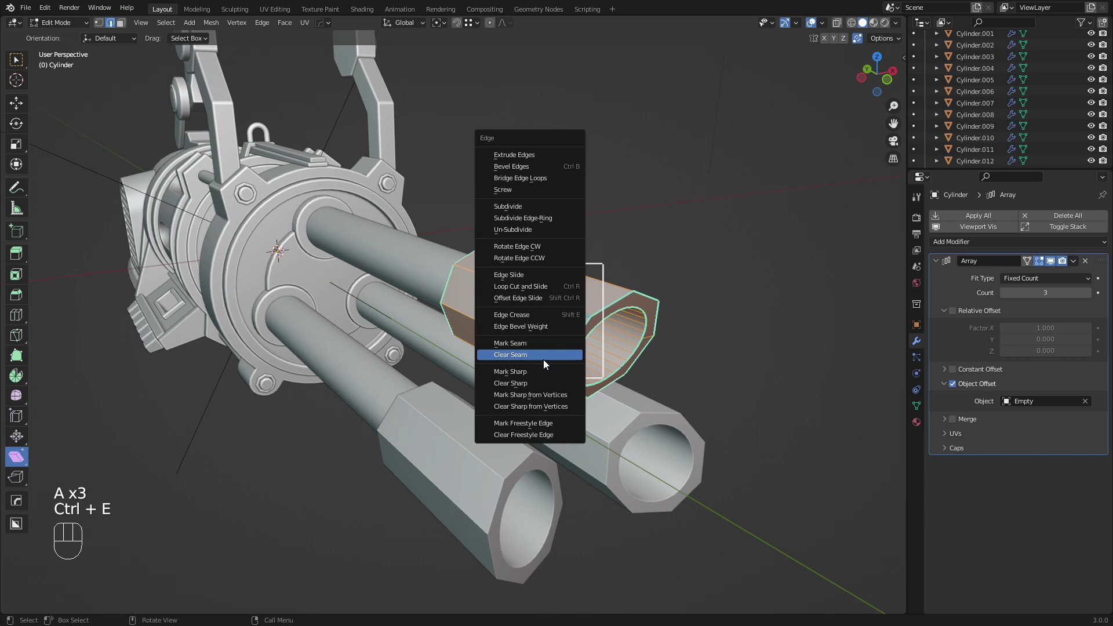
Select the muzzle tip's sharp edges at a 60° threshold and mark them as UV seams
key(a)
key(a)
key(2)
drag(168, 28, 257, 164)
key(q)
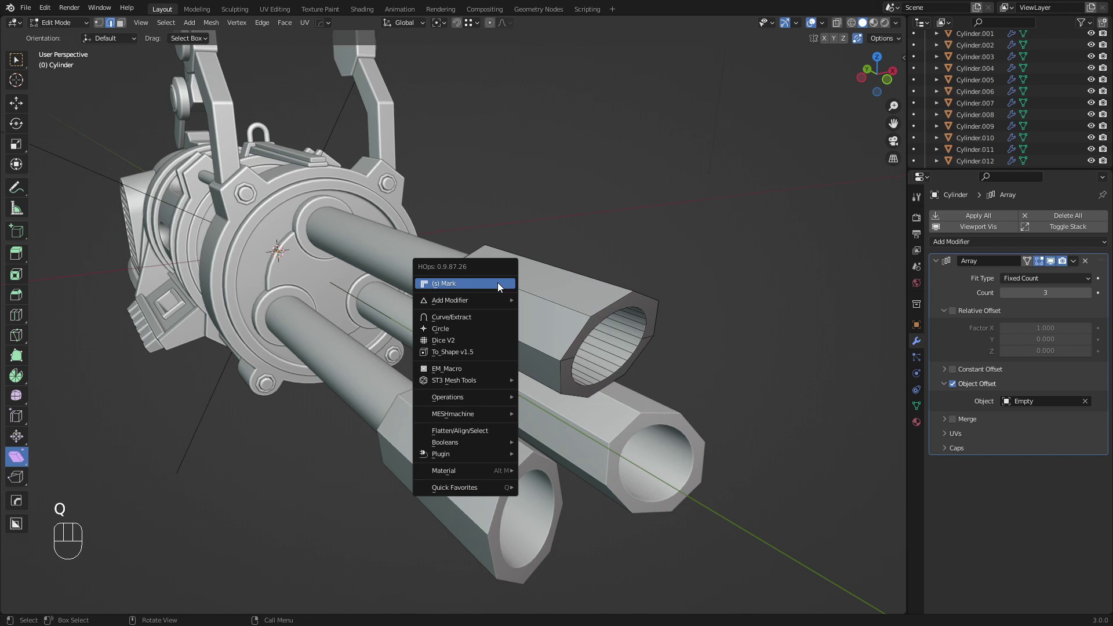
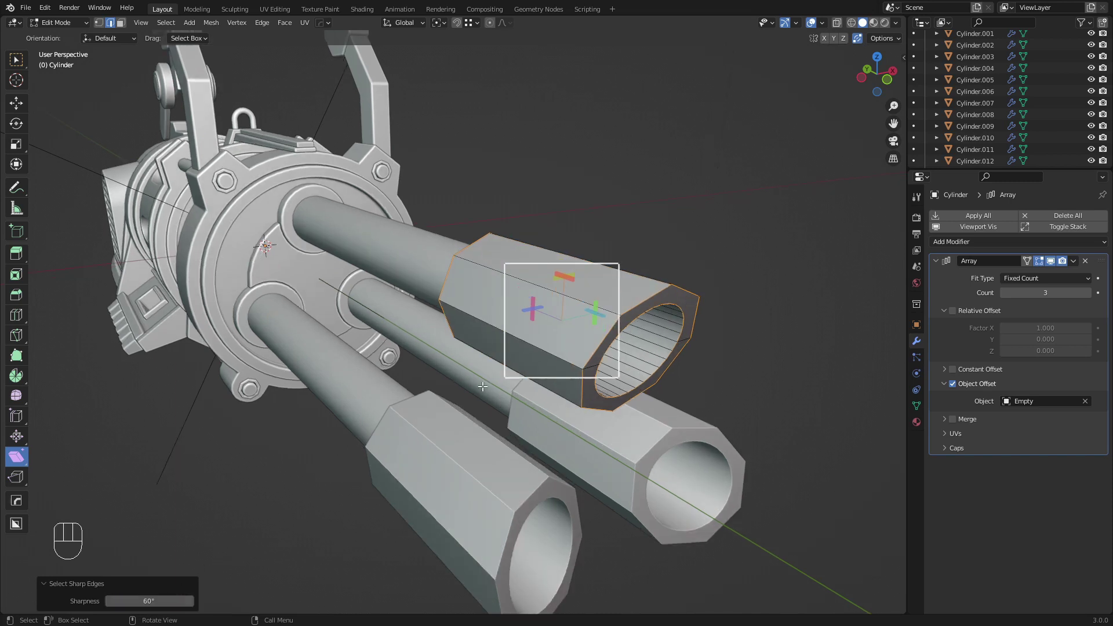
key(ctrl+e)
key(ctrl+e)
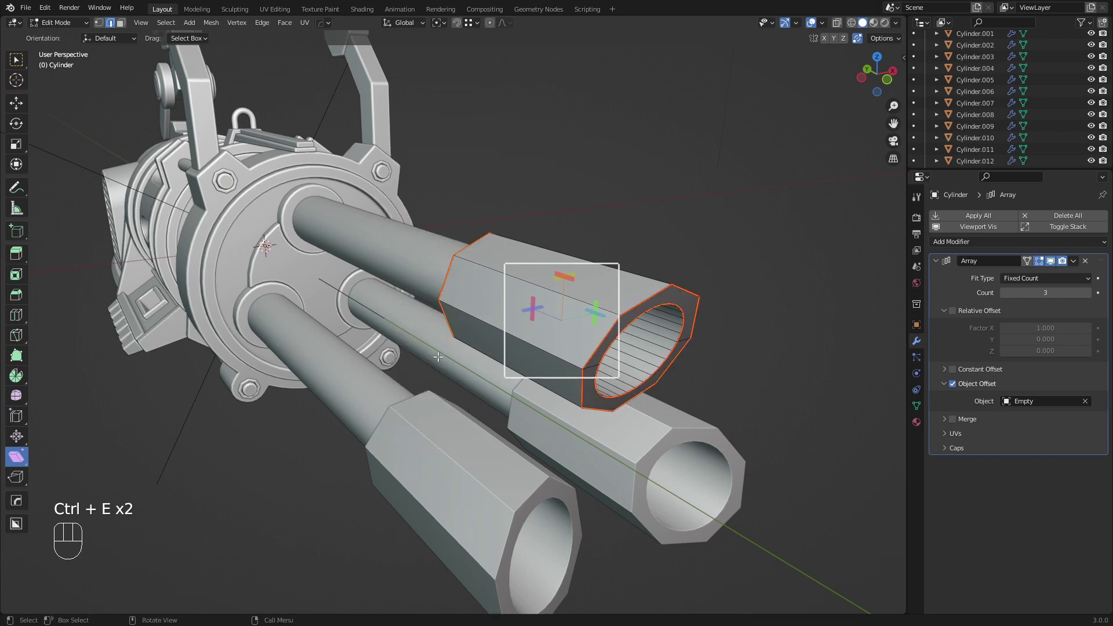
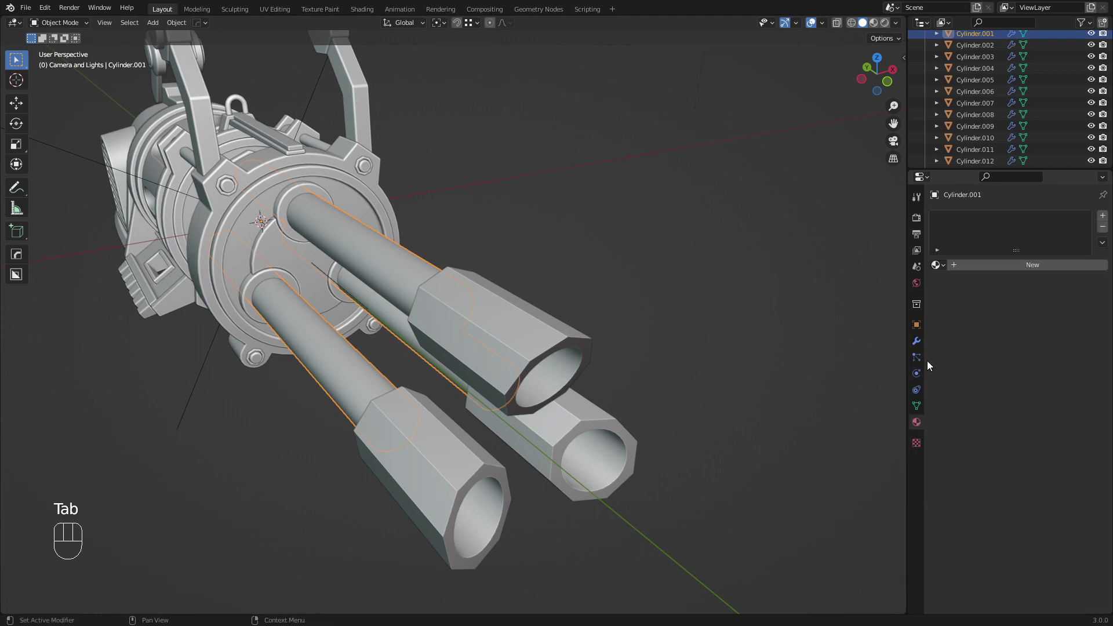
Set the muzzle tips' viewport display colour to blue in Object Properties
click(922, 331)
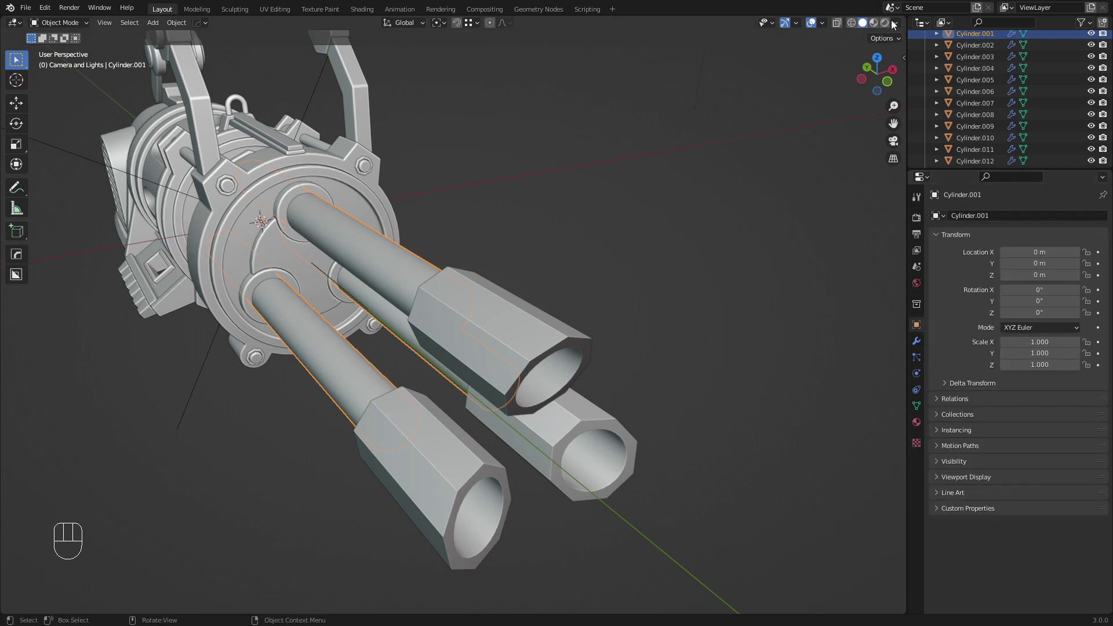
drag(899, 39, 930, 343)
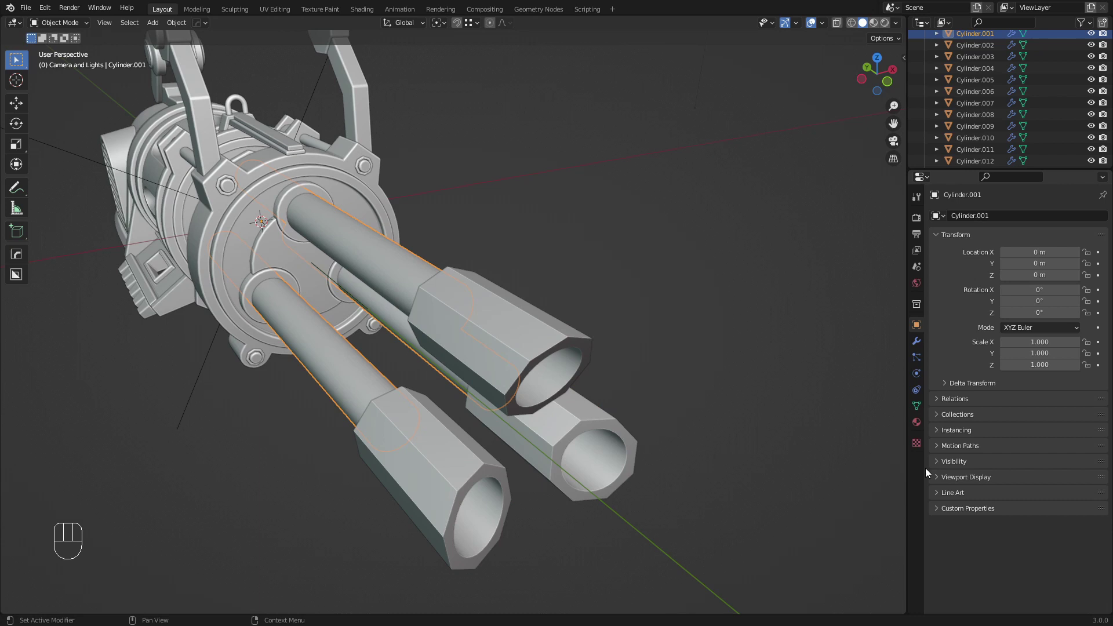
click(941, 478)
click(1024, 581)
click(1024, 585)
click(465, 369)
click(1027, 583)
Save the file as Unwrapping.blend after checking the barrels
key(a)
key(a)
middle_click(456, 325)
middle_click(476, 340)
key(ctrl+s)
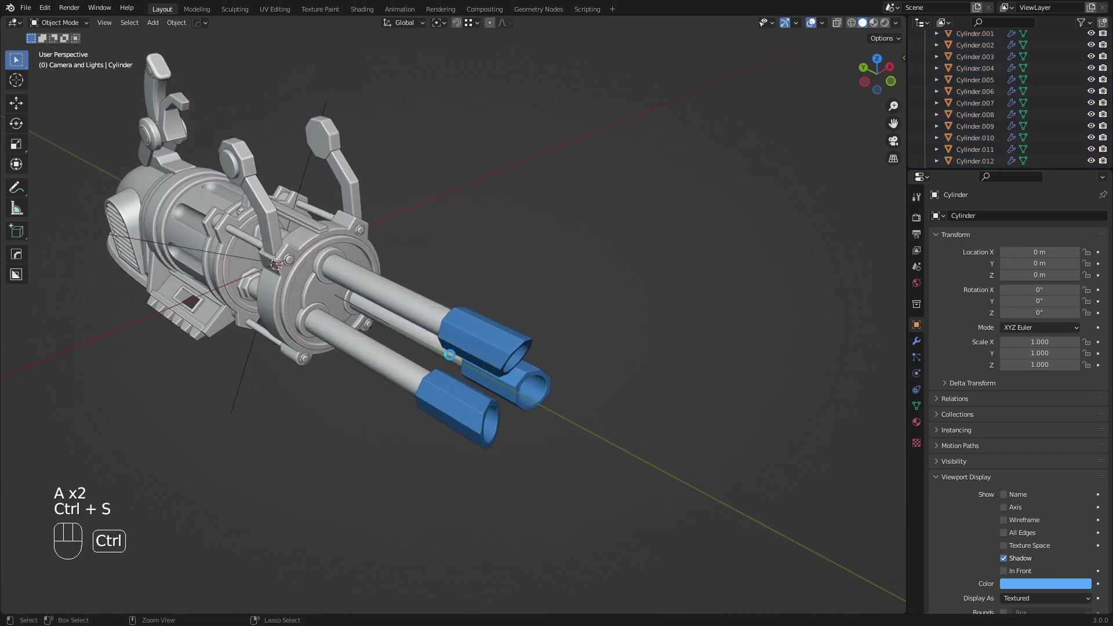